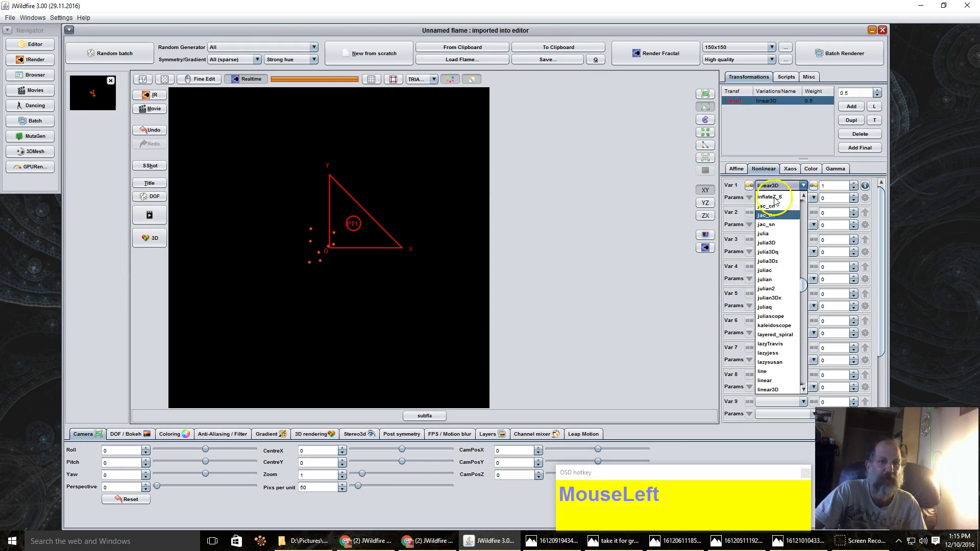
- Set Var 1 to curl3D with cy and cz at 0.05, leaving the Var 2 list open for post_mirror_wf
scroll("up", 3)
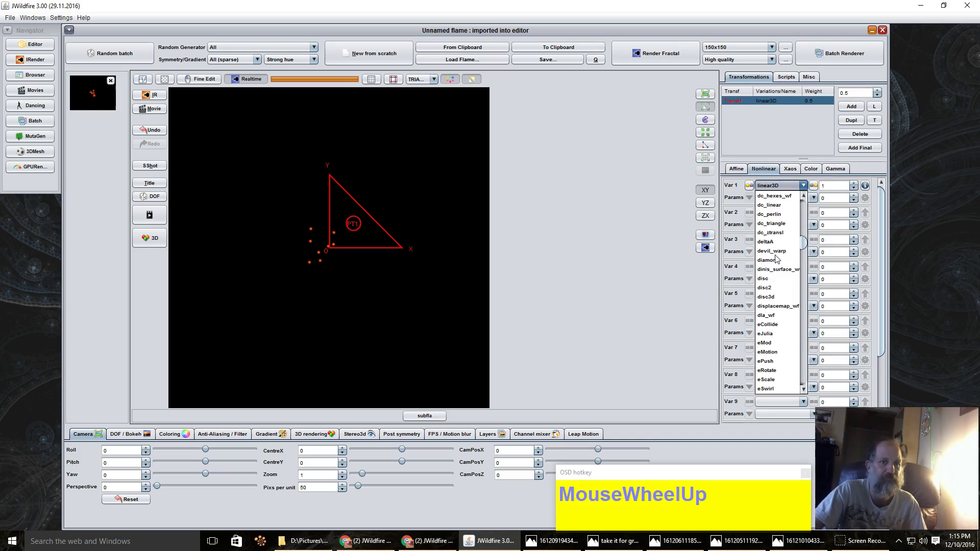
scroll("down", 3)
scroll("up", 3)
scroll("down", 3)
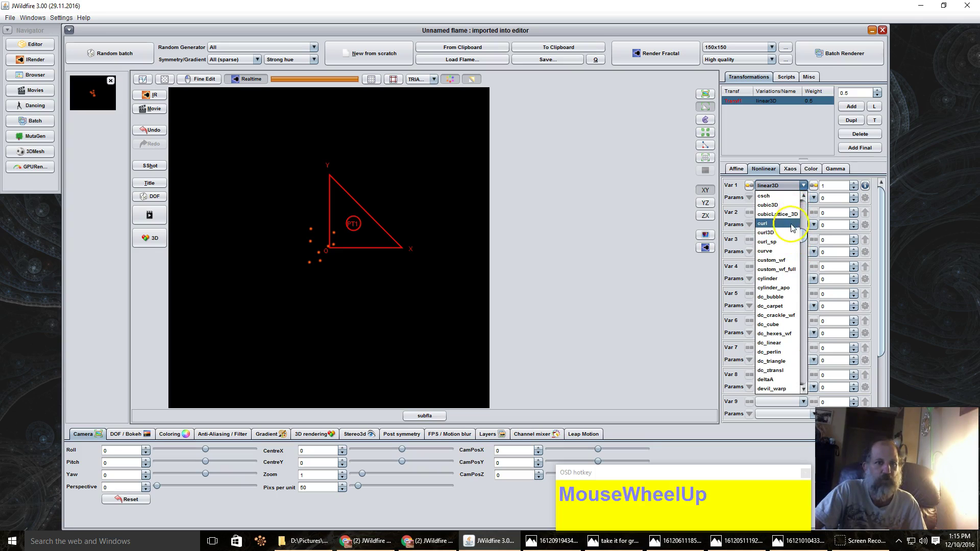
left_click(788, 237)
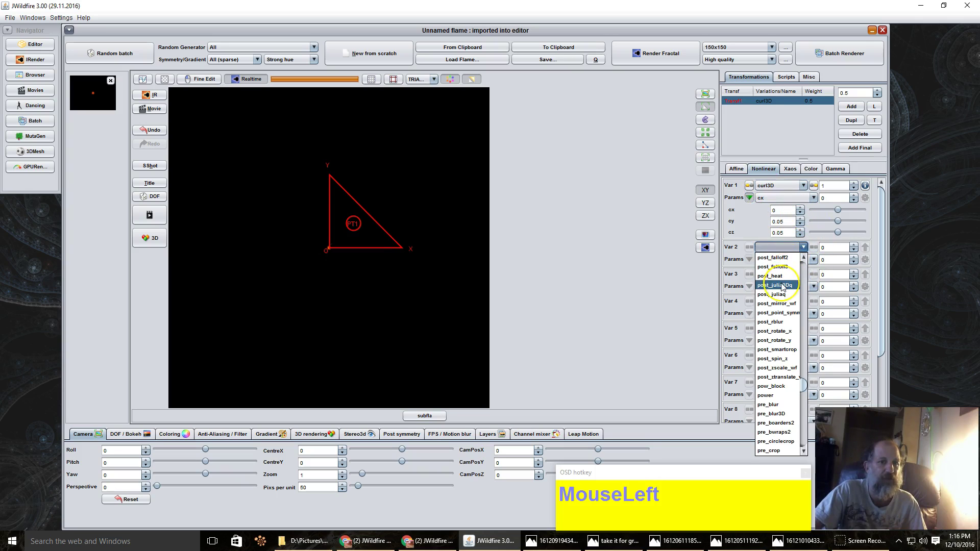
scroll("down", 3)
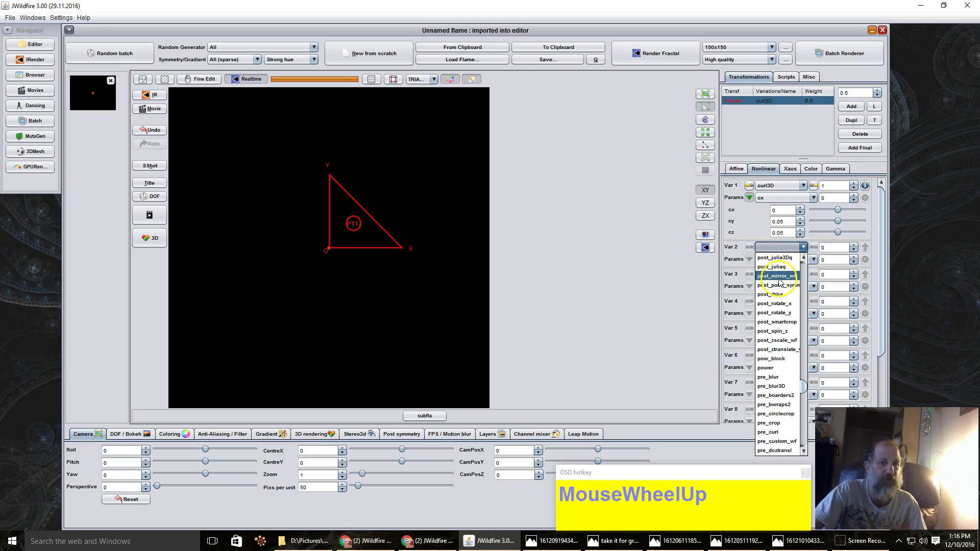
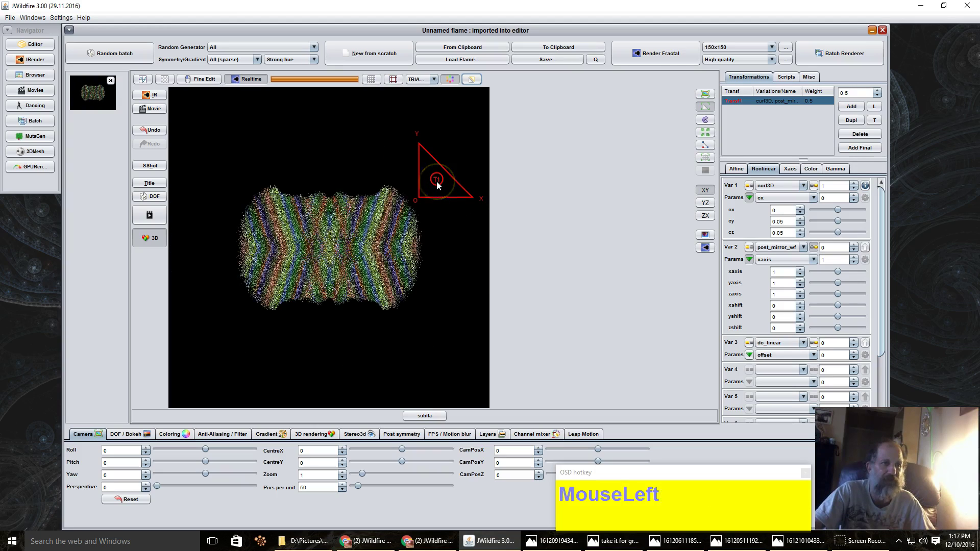
- Scroll the variation list toward dc_linear for the third variation slot
scroll("down", 3)
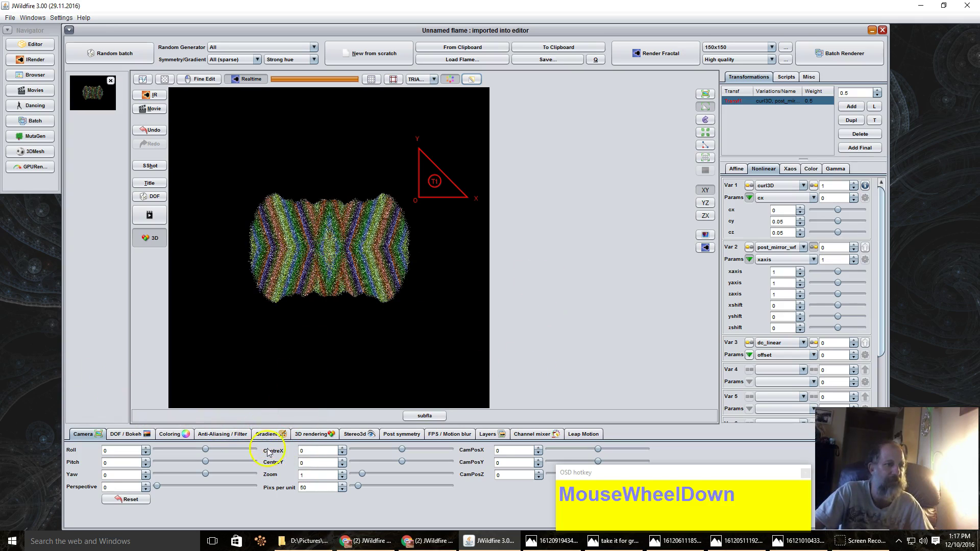
- Drag the transform triangle in the preview to reshape the recoloured flame
left_click_drag(270, 438, 242, 255)
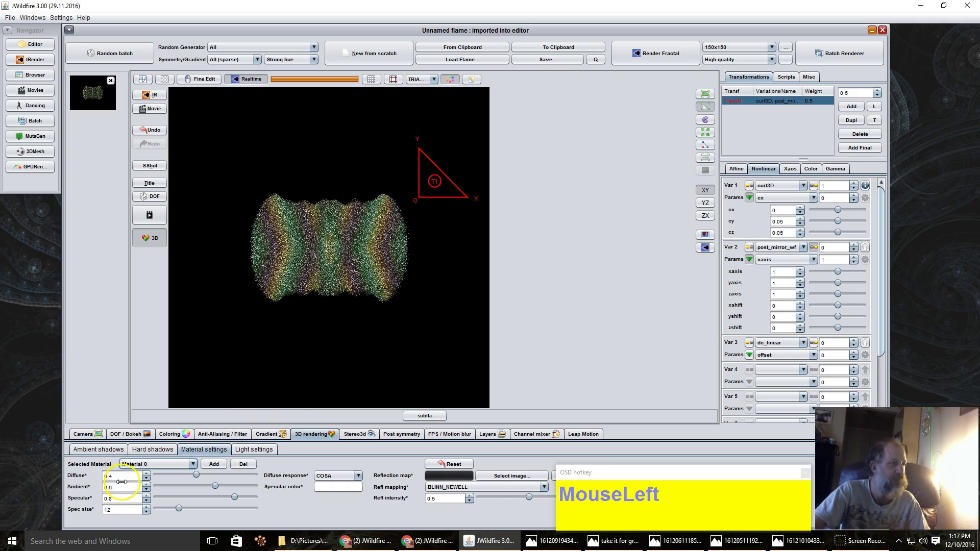
- Set material Ambient to 1, then Light intensity and Shadow intensity both to 1
key("KP_1")
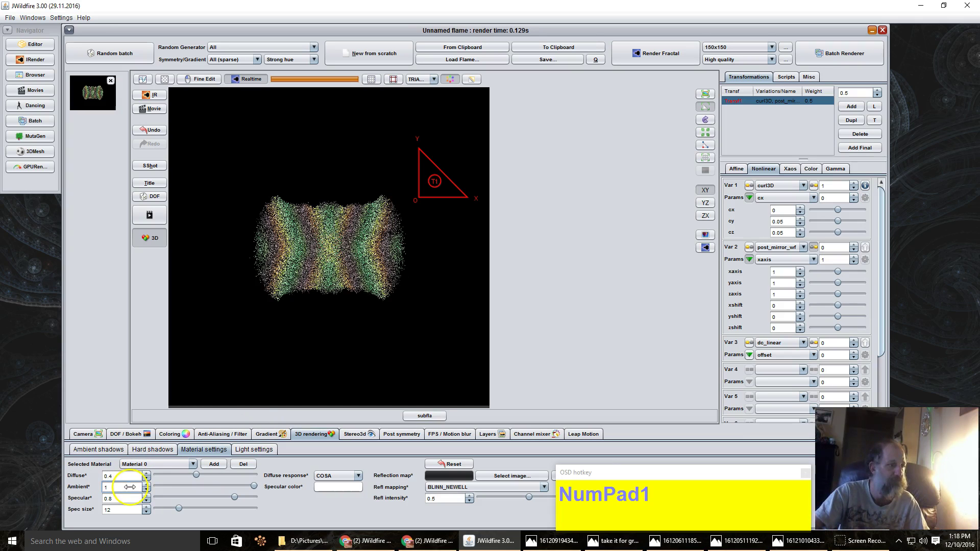
left_click(247, 448)
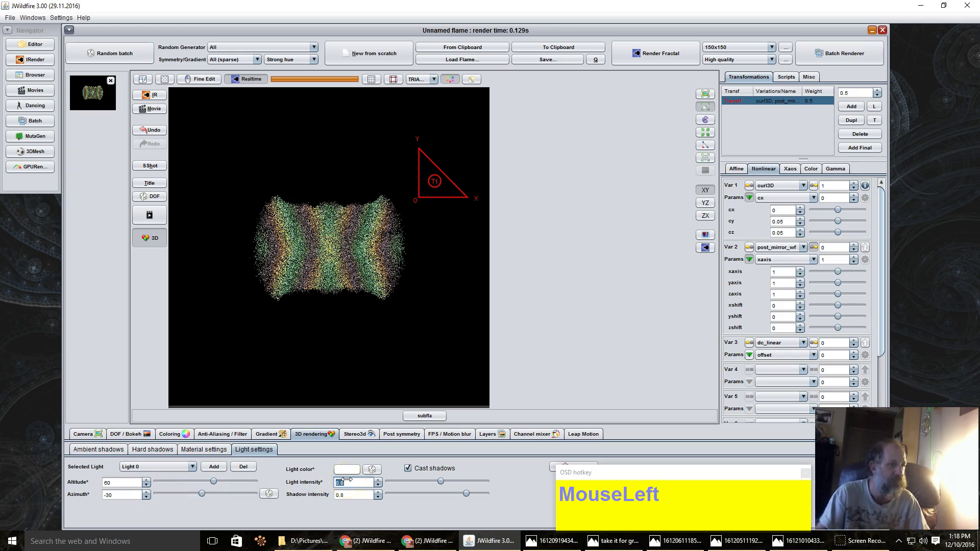
key("KP_1")
key("BackSpace")
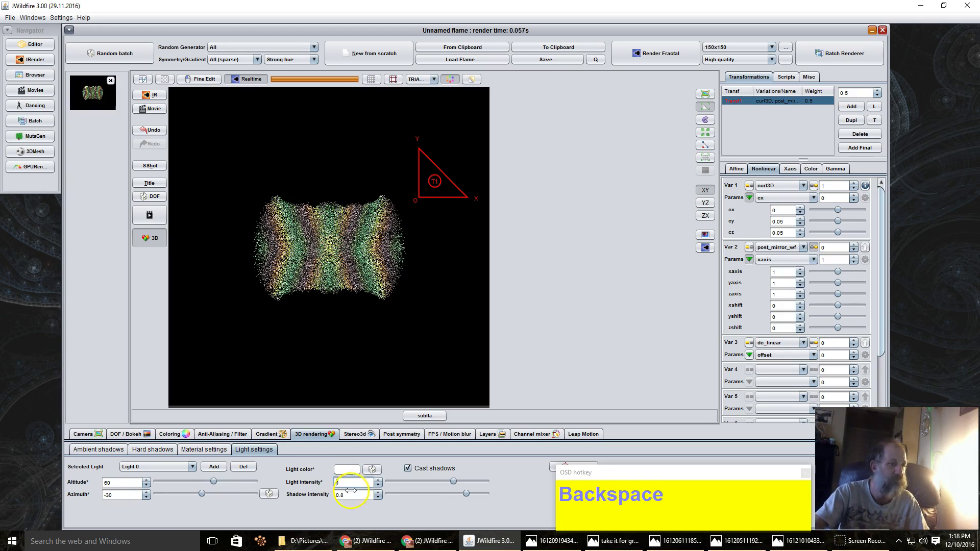
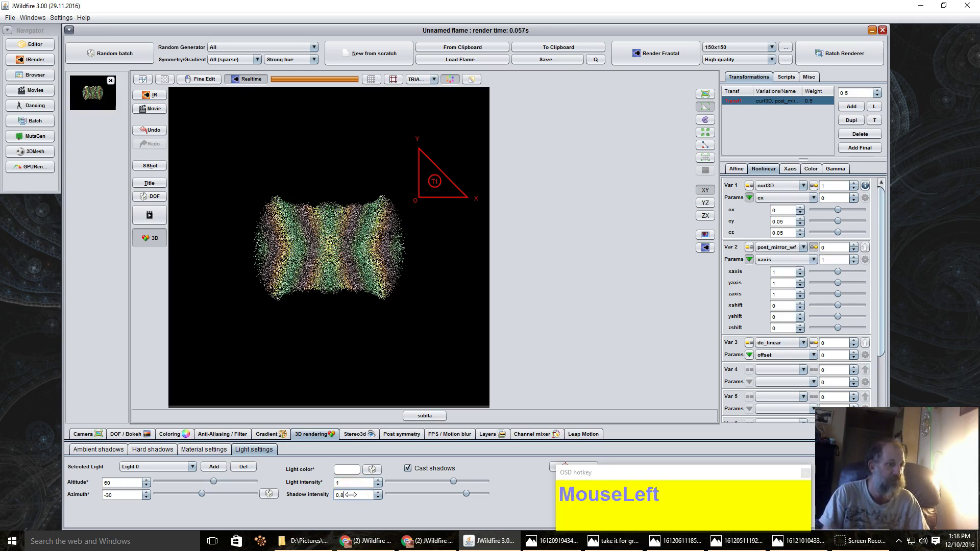
key("BackSpace")
key("KP_1")
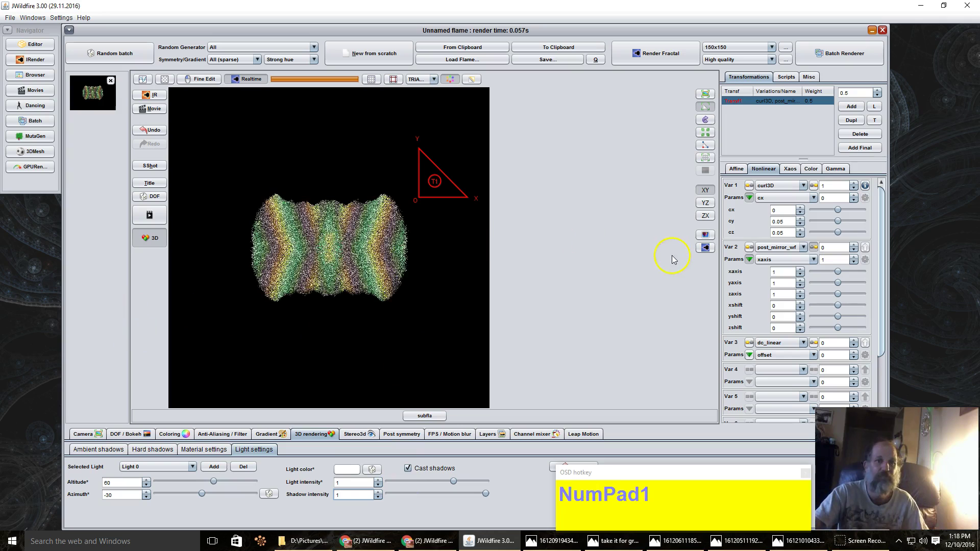
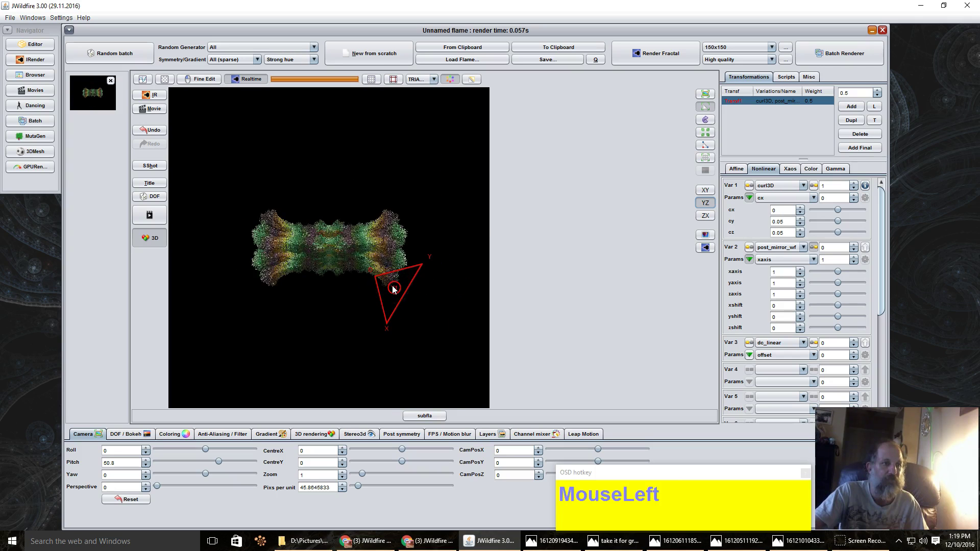
- Drag in the preview to swing camera yaw to about 31, tilting the flame diagonally
left_click_drag(440, 304, 404, 274)
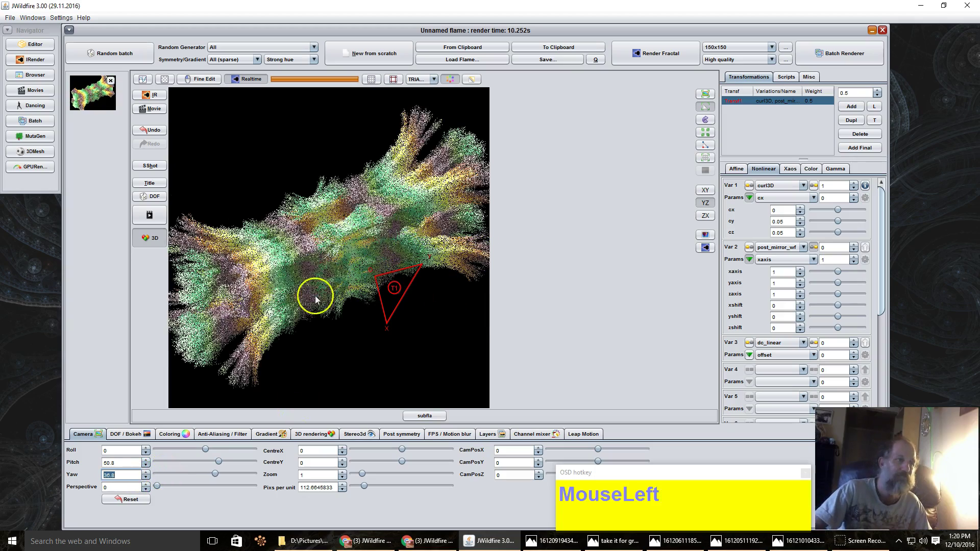
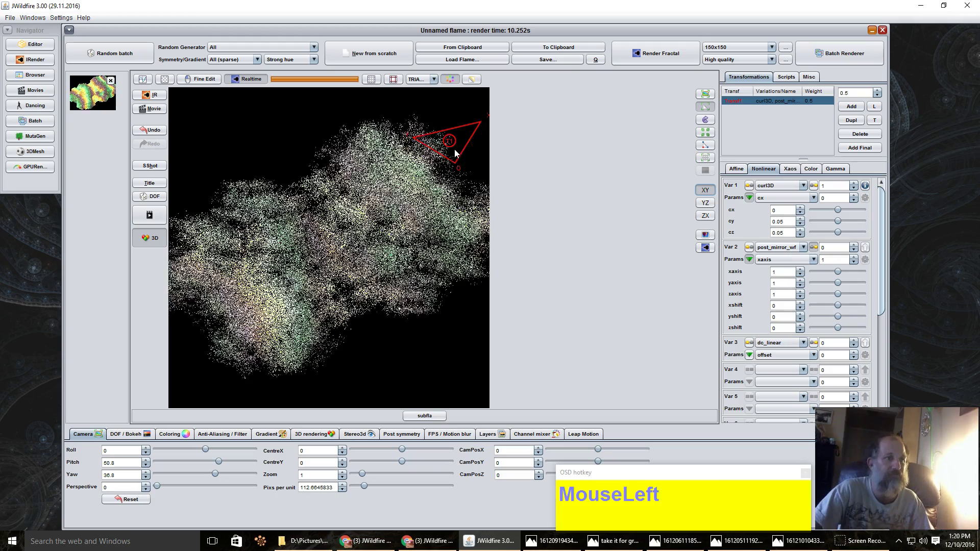
- Scroll in the preview while repositioning the T1 triangle into a broad tendril mass
scroll("down", 3)
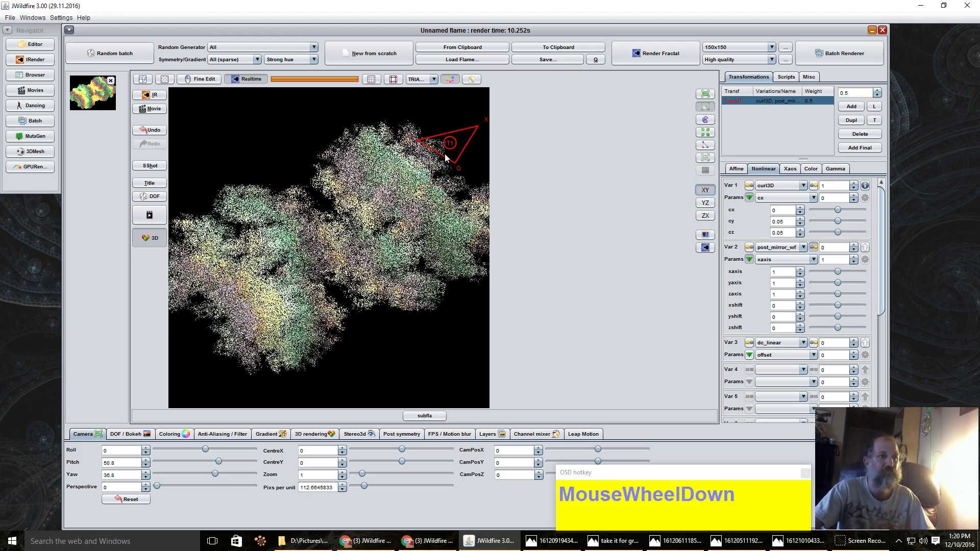
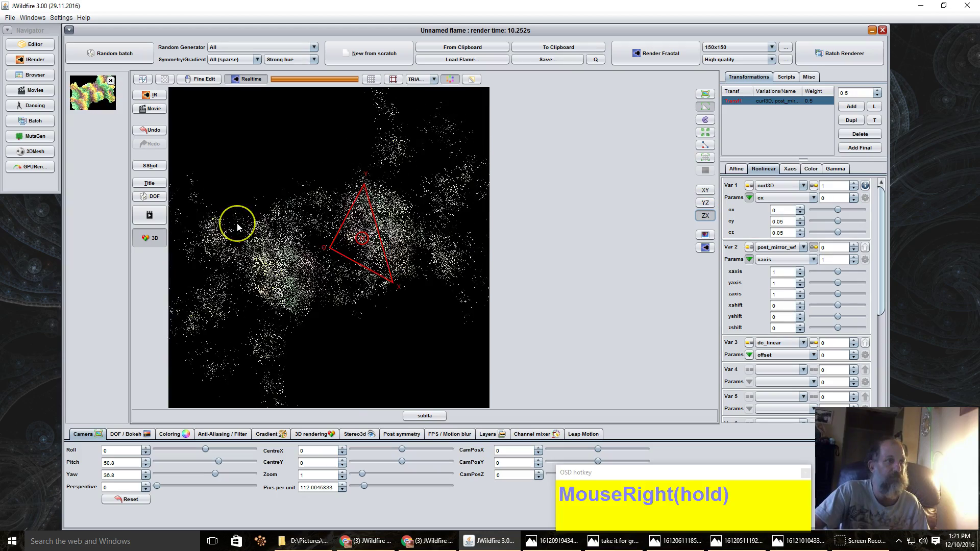
- Move the transform triangle, then push curl3D cz down to -0.038 for a wavy ribbon shape
left_click_drag(239, 227, 357, 243)
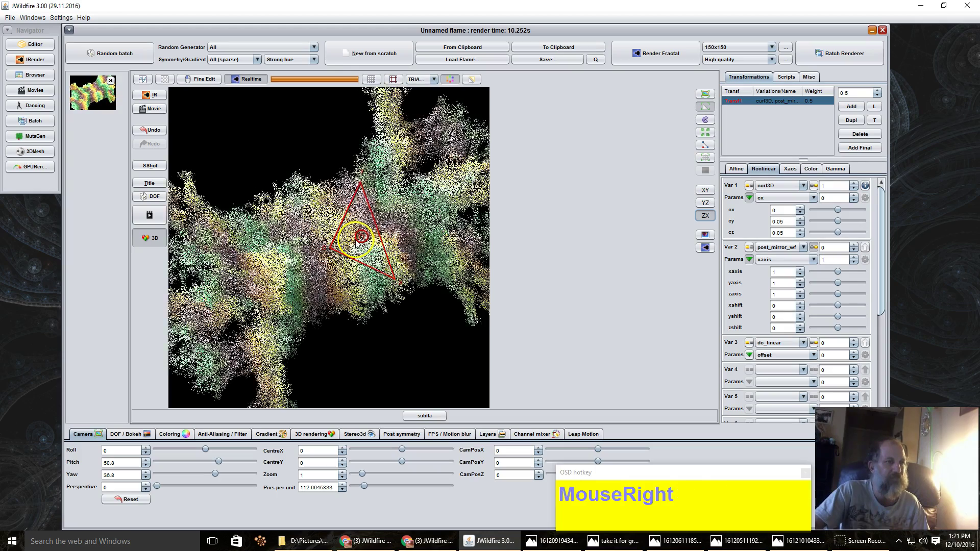
scroll("down", 3)
scroll("up", 3)
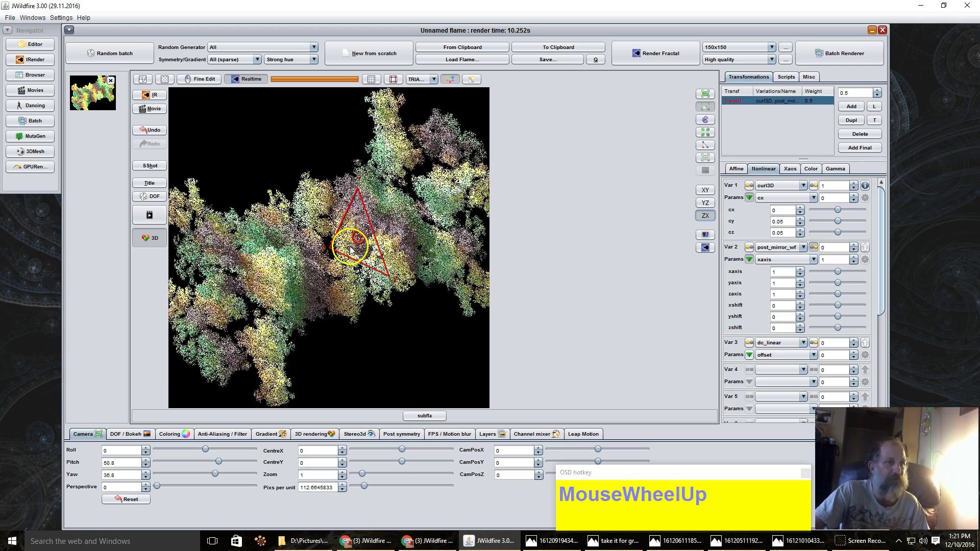
left_click_drag(354, 249, 769, 231)
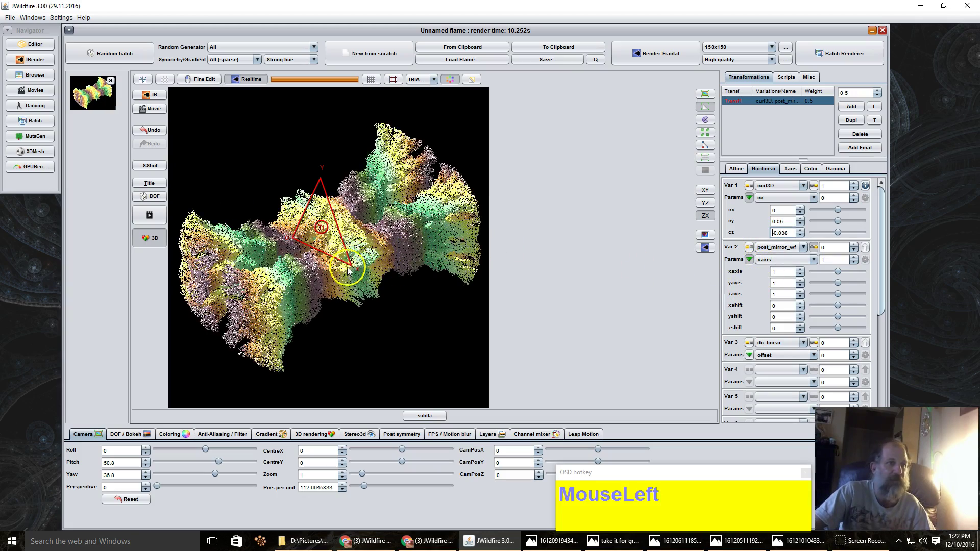
- Rotate the transform, then orbit the camera to pitch 125.2 and yaw 119.2
left_click_drag(331, 249, 259, 230)
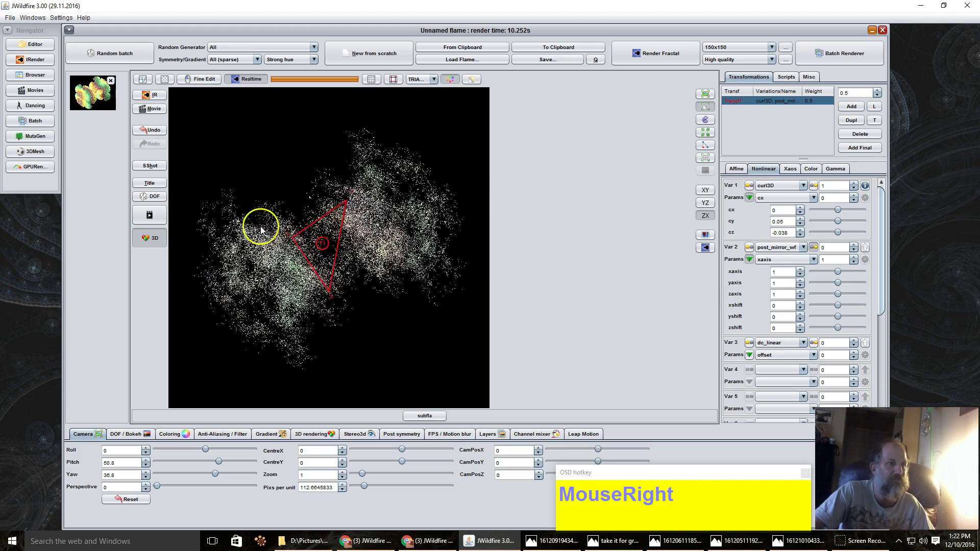
scroll("down", 3)
scroll("up", 3)
left_click_drag(701, 251, 632, 266)
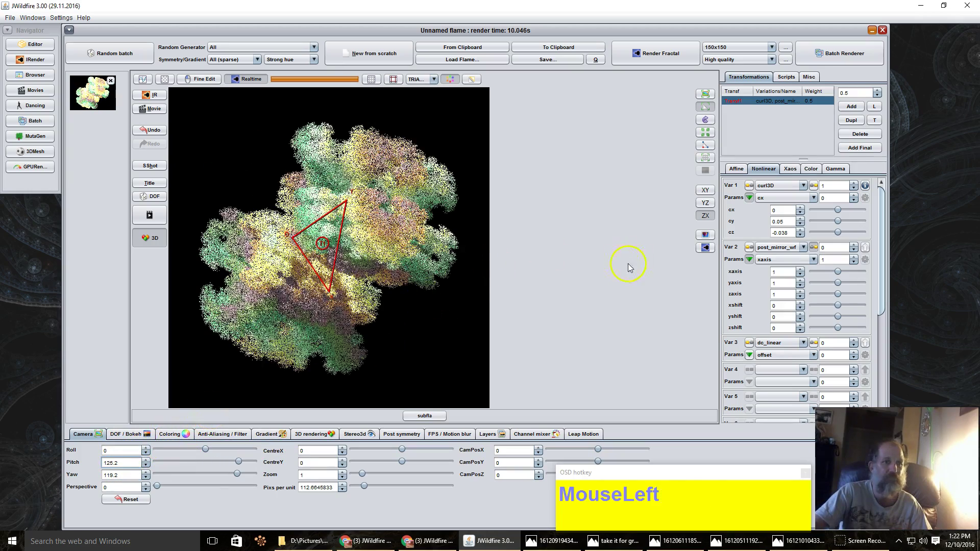
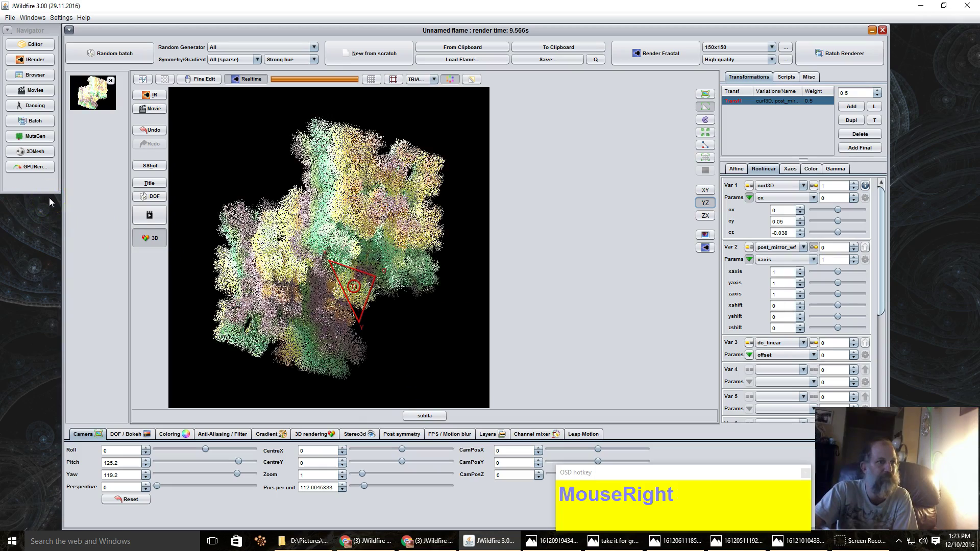
- Slide post_mirror_wf xshift to -0.556 along with yshift 0.392 and zshift -0.6
left_click_drag(704, 251, 583, 264)
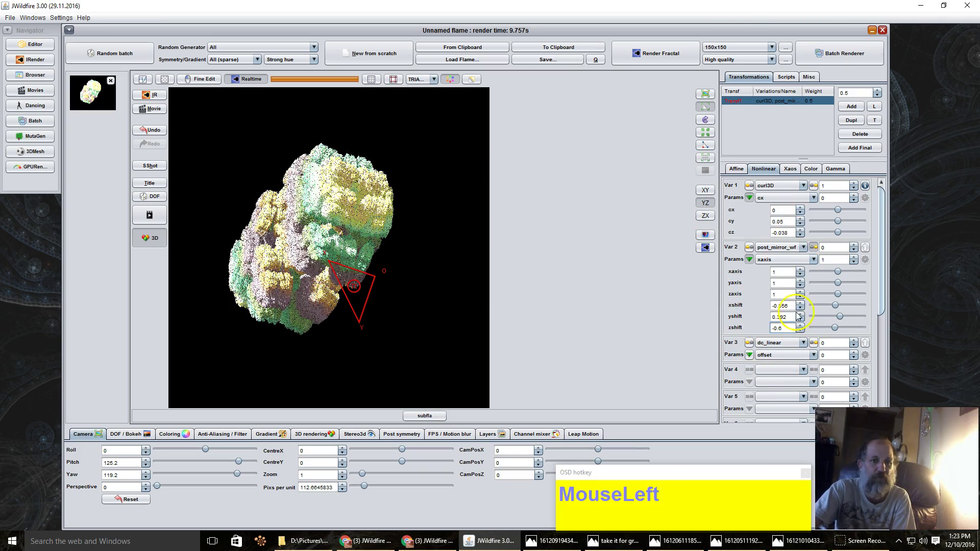
- Rotate and readjust the transform triangle into a compact, lumpy rounded mass
left_click_drag(357, 291, 426, 296)
scroll("up", 3)
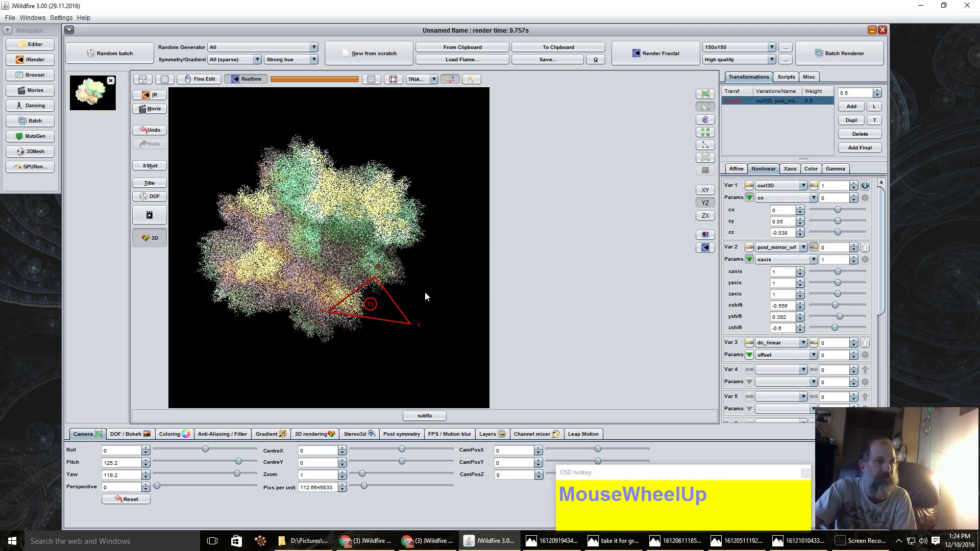
scroll("down", 3)
left_click_drag(386, 294, 228, 266)
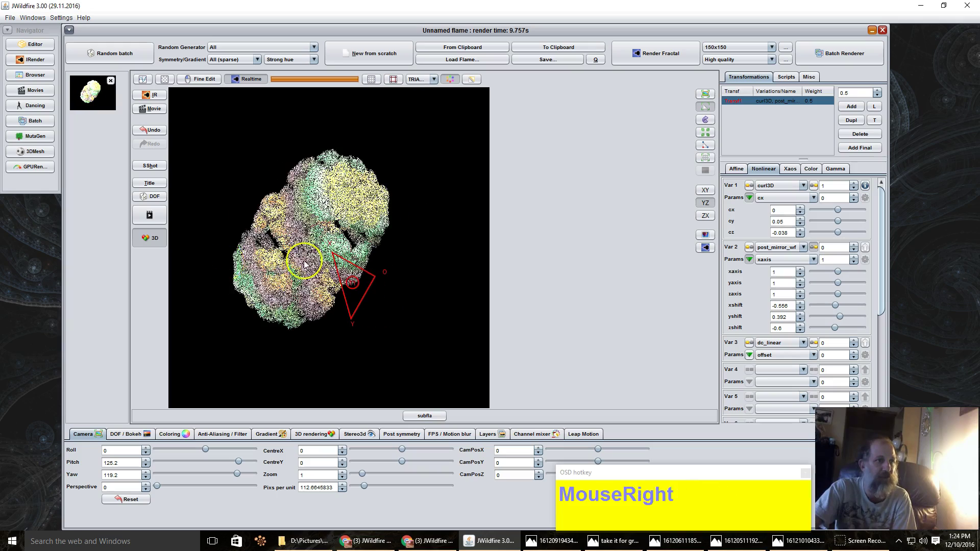
scroll("up", 3)
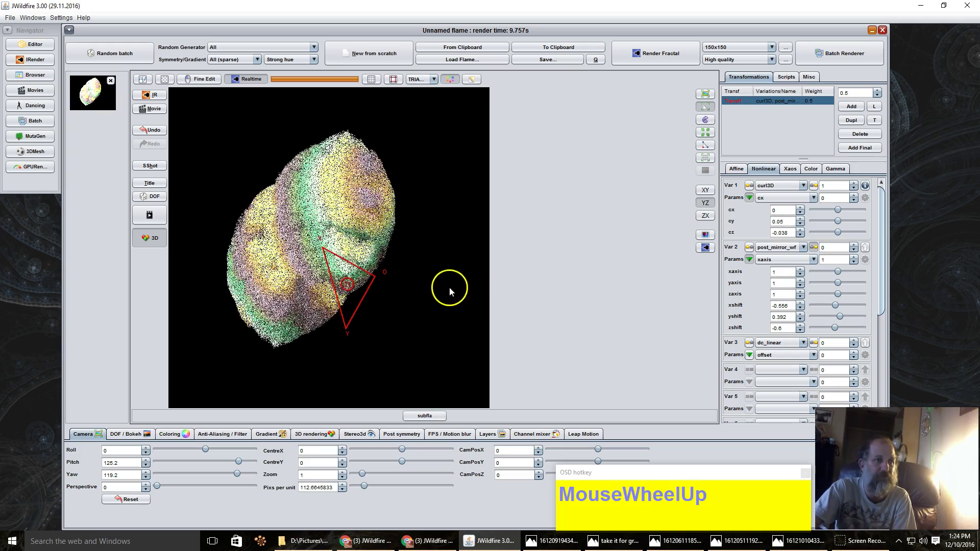
scroll("down", 3)
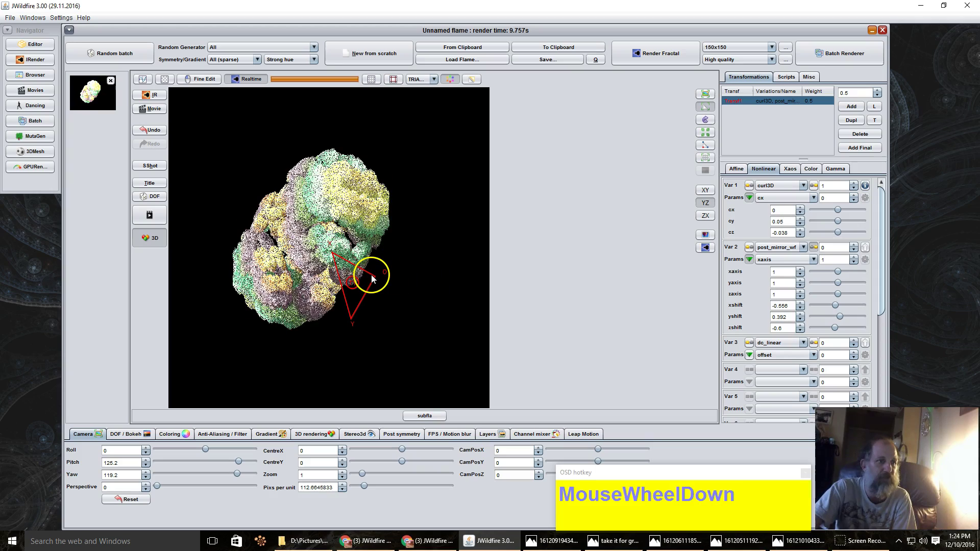
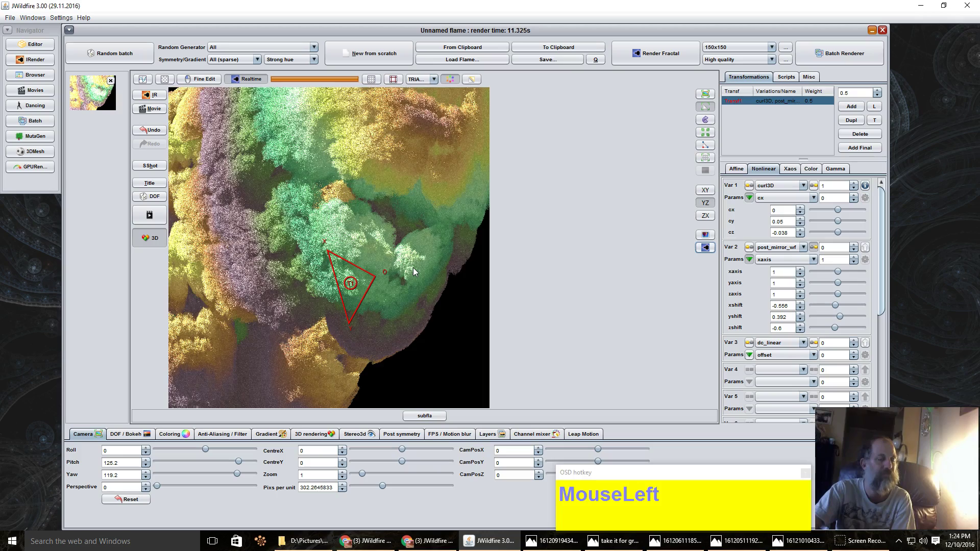
- Adjust Pixels per unit toward 81.4645833 so the flame sits smaller in frame
scroll("down", 3)
scroll("up", 3)
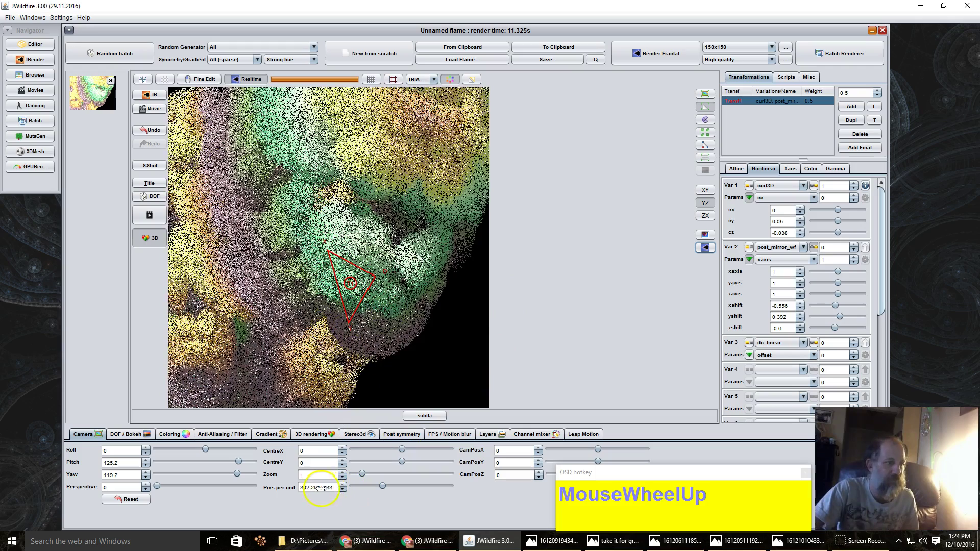
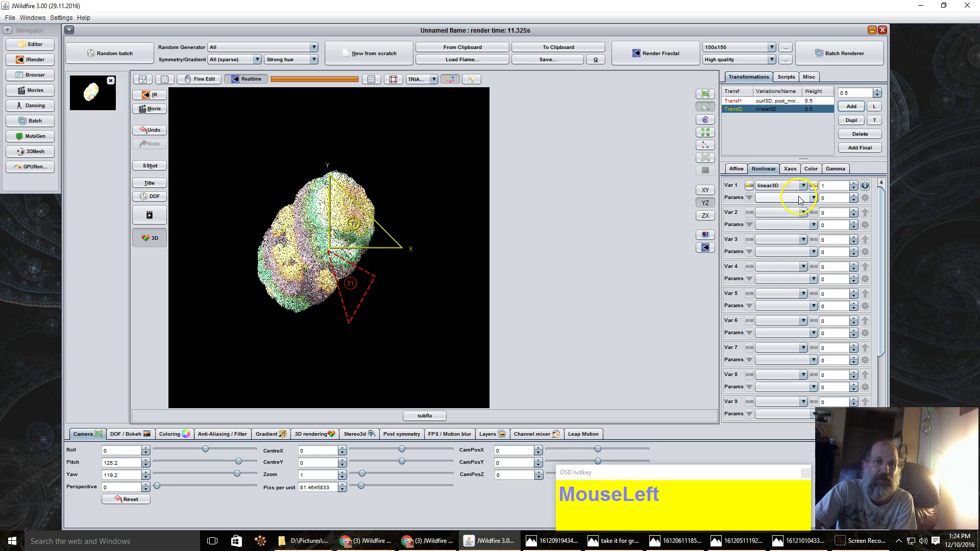
- Give Transf2 the obj_mesh_primitive variation instead of linear3D, with primitive 5
scroll("down", 3)
scroll("up", 3)
scroll("down", 3)
scroll("up", 3)
scroll("down", 3)
scroll("down", 3)
left_click(774, 291)
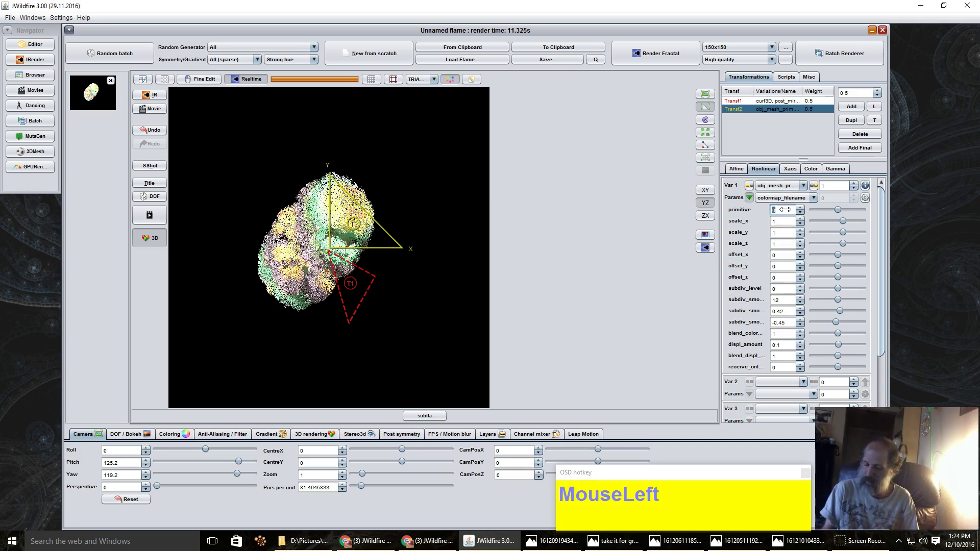
key("KP_5")
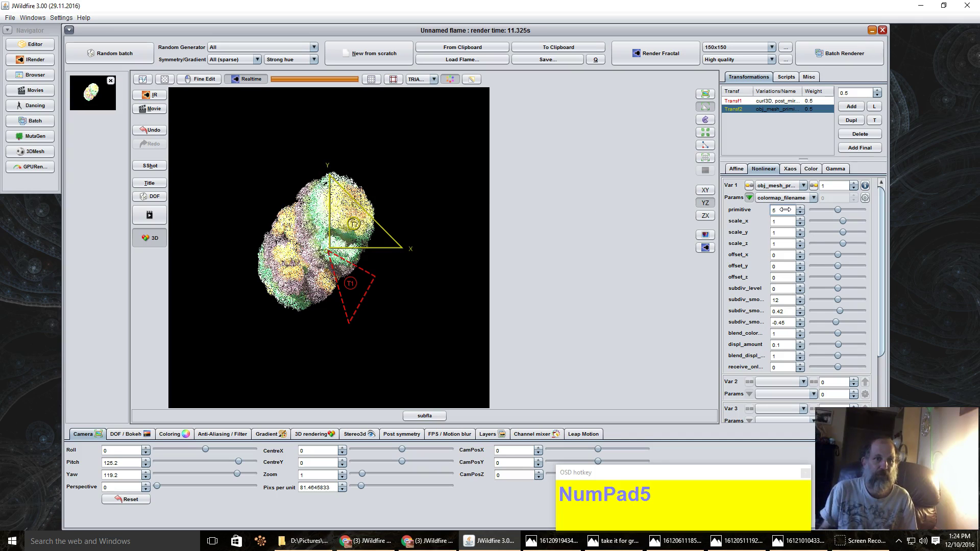
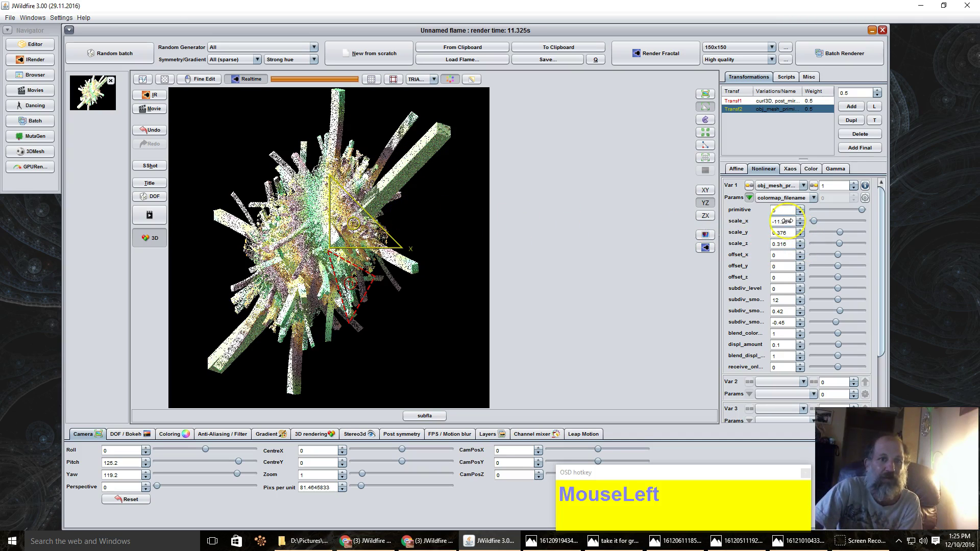
- Set obj_mesh_primitive scale_x to -51.284, scattering the flame into long streaking spikes
key("Right")
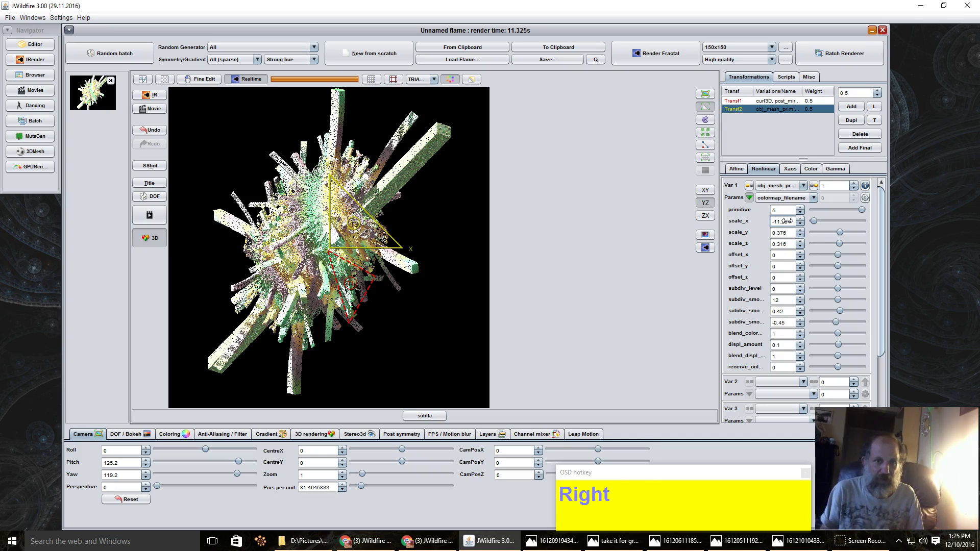
key("BackSpace")
key("KP_5")
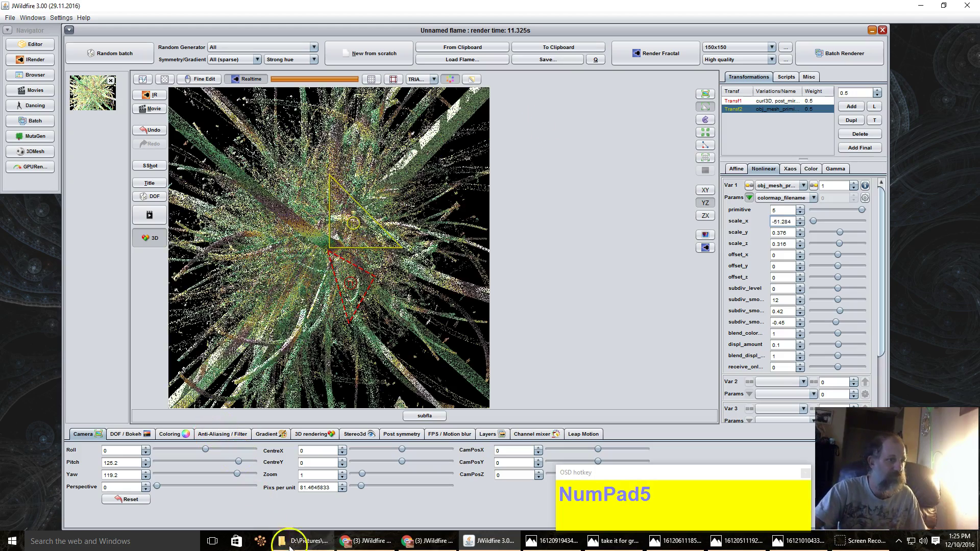
- Drag across the preview to swing the camera toward yaw 154.4 for the tendril view
left_click_drag(284, 478, 652, 251)
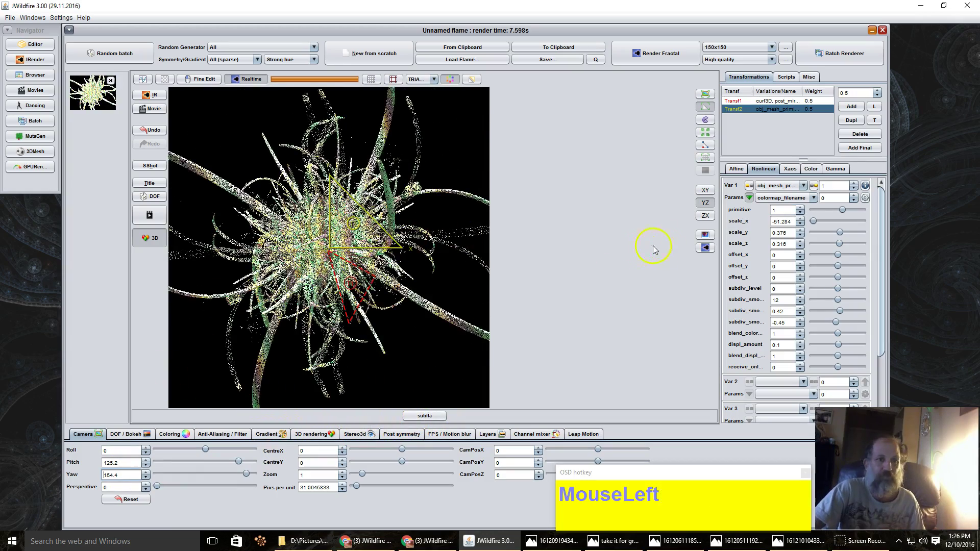